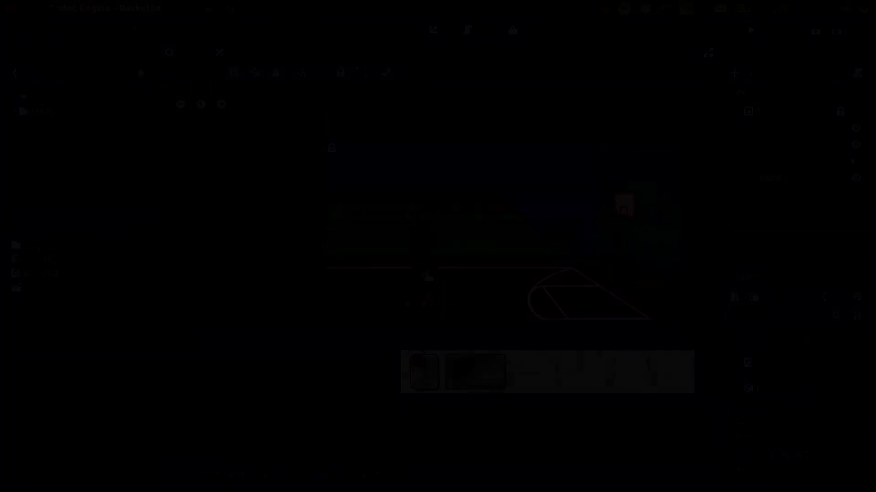
Step: Create a new Sprite node in the scene while Hoop is selected
{"action": "left_click", "coordinate": [735, 75]}
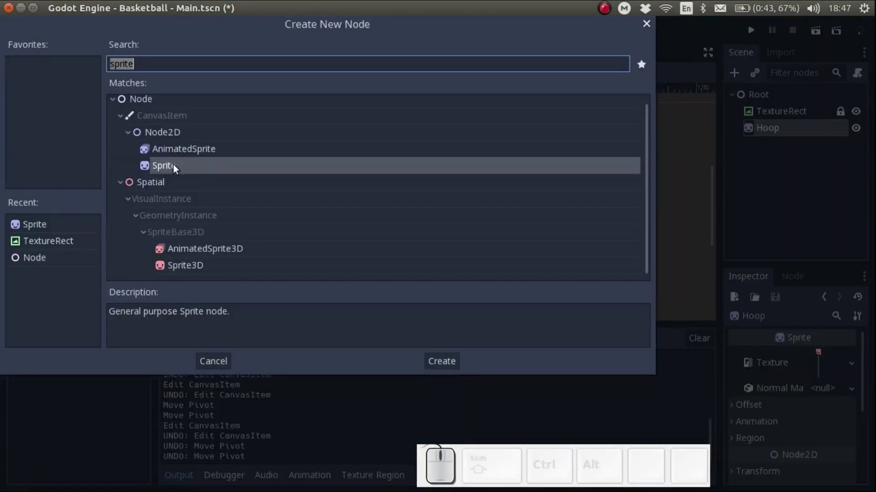
{"action": "left_click", "coordinate": [176, 166]}
{"action": "left_click", "coordinate": [781, 150]}
Step: Name the sprite Ball and move it out of Hoop to Root, after Hoop
{"action": "key", "text": "Return"}
{"action": "left_click", "coordinate": [746, 145]}
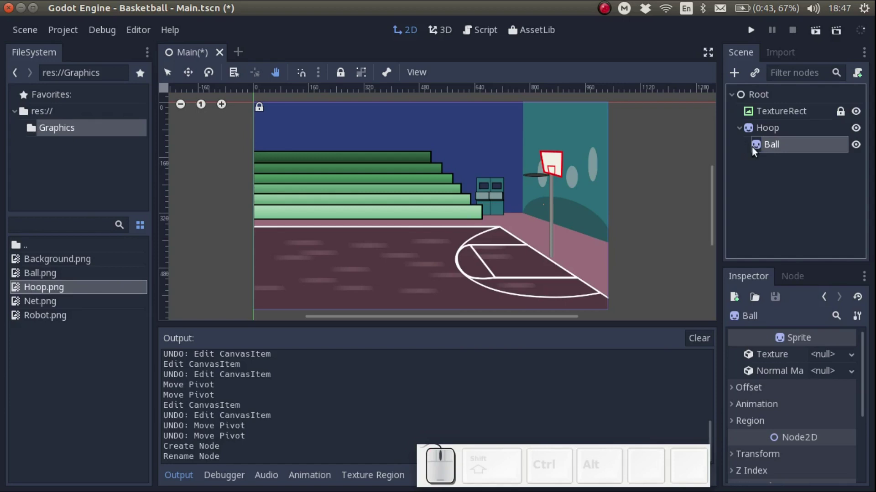
{"action": "left_click", "coordinate": [770, 147]}
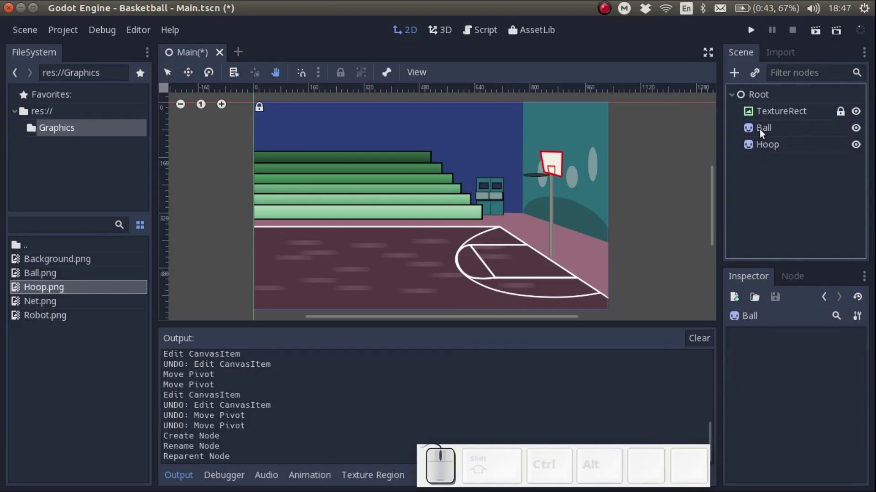
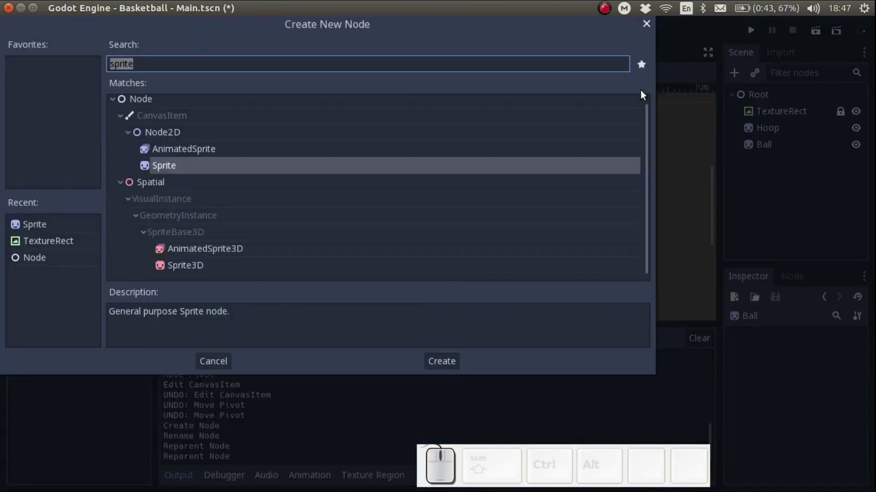
Step: Add another Sprite under Root and name it Robot
{"action": "left_click", "coordinate": [162, 170]}
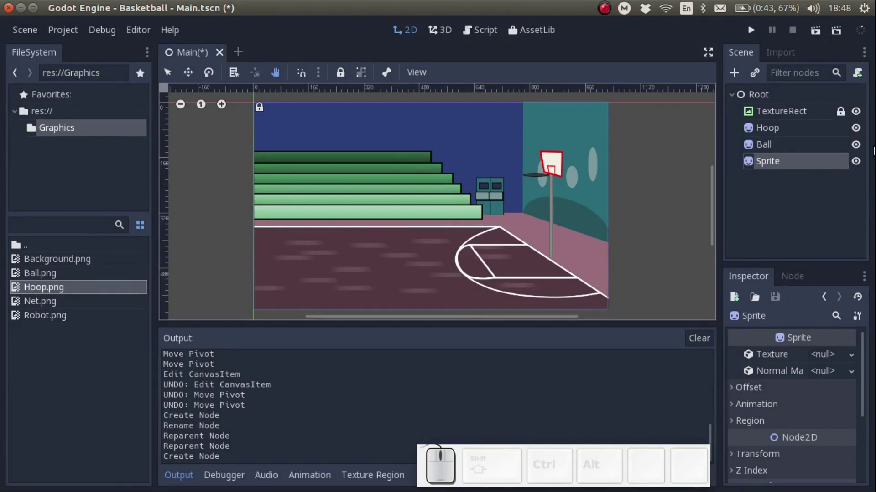
{"action": "left_click", "coordinate": [779, 160]}
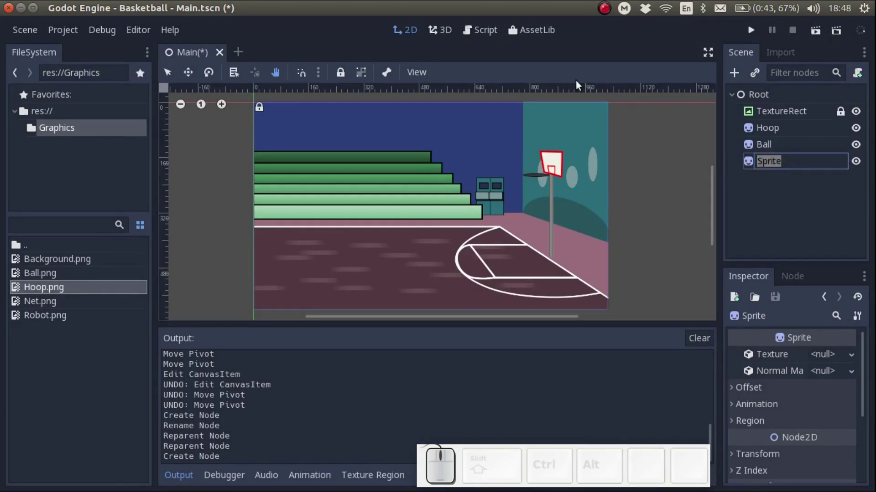
{"action": "key", "text": "t"}
{"action": "key", "text": "Return"}
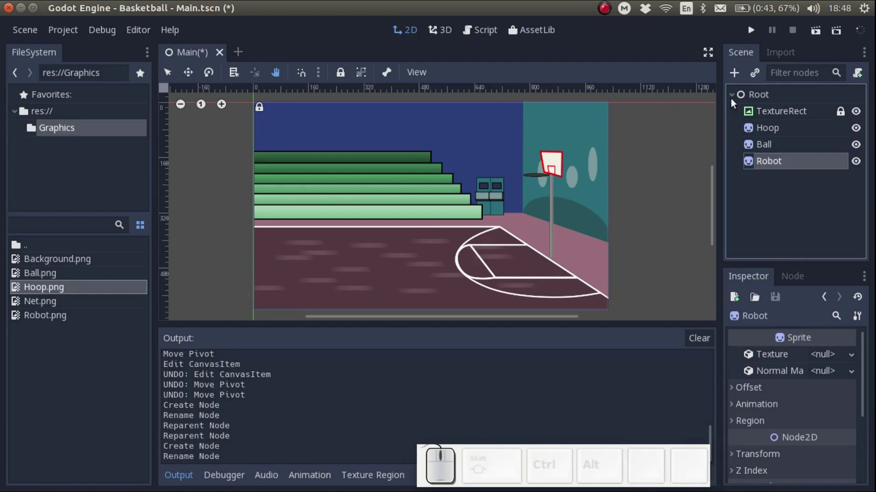
Step: Add a third Sprite, found by searching 'Spr', and name it Net
{"action": "left_click", "coordinate": [736, 73]}
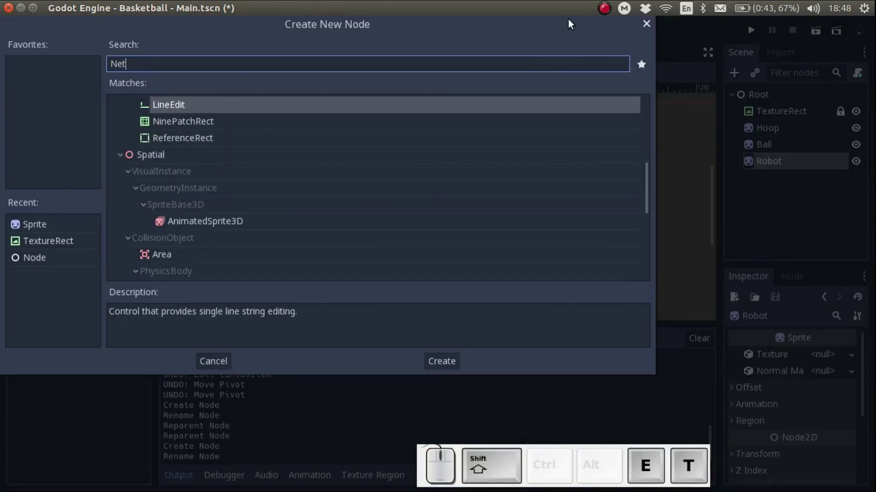
{"action": "key", "text": "BackSpace"}
{"action": "key", "text": "BackSpace"}
{"action": "key", "text": "shift+s"}
{"action": "key", "text": "p"}
{"action": "key", "text": "r"}
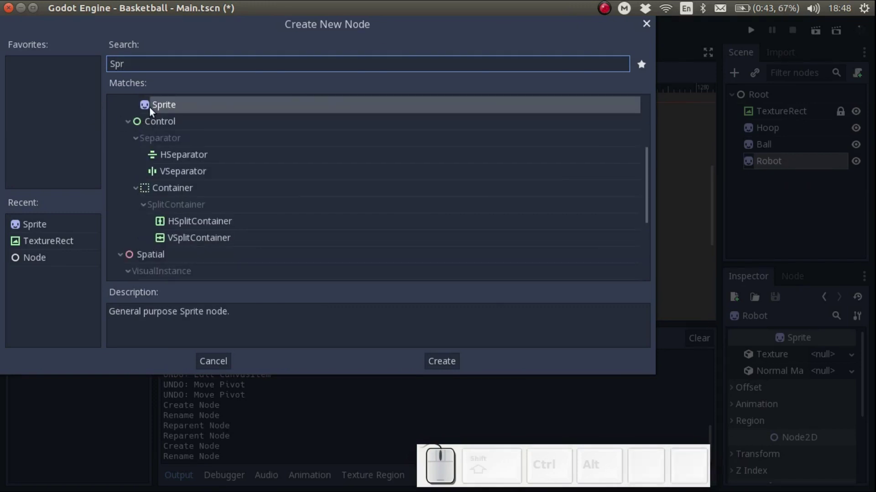
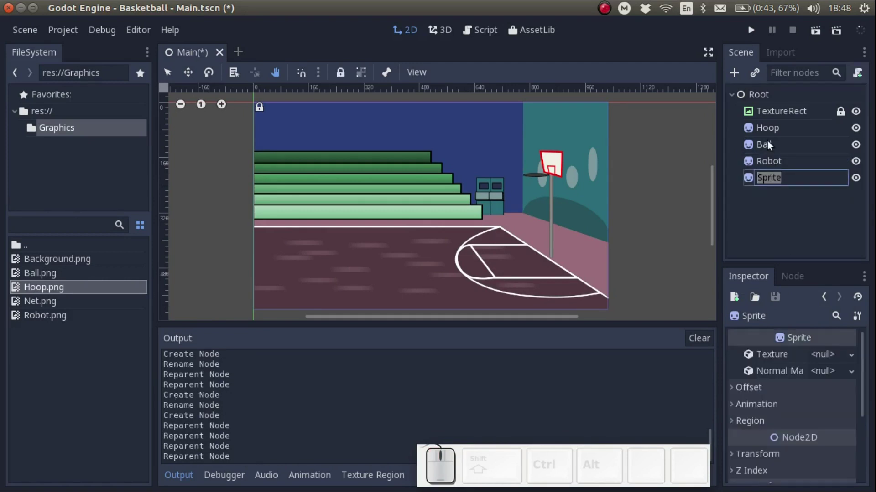
{"action": "key", "text": "Return"}
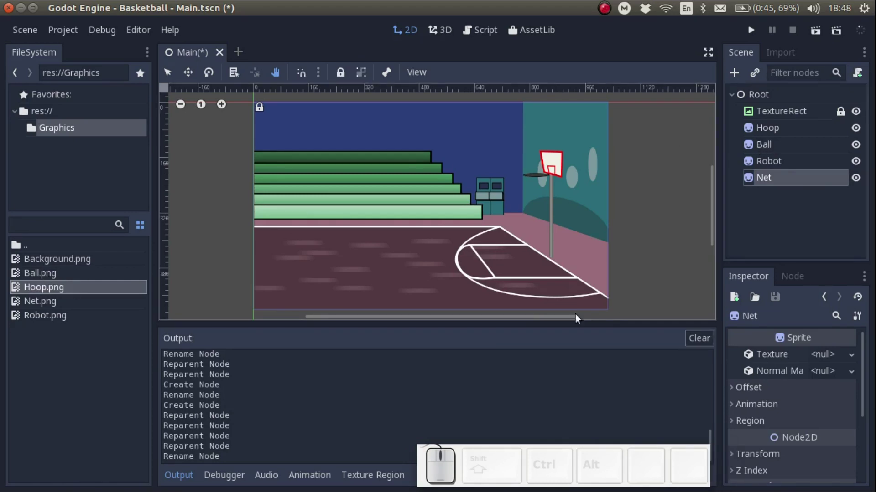
Step: Give the Net sprite its Net.png texture and bring the court back into view
{"action": "left_click", "coordinate": [52, 279]}
{"action": "left_click_drag", "start_coordinate": [34, 279], "coordinate": [171, 266]}
{"action": "scroll", "scroll_direction": "up", "scroll_amount": 3}
{"action": "scroll", "scroll_direction": "down", "scroll_amount": 3}
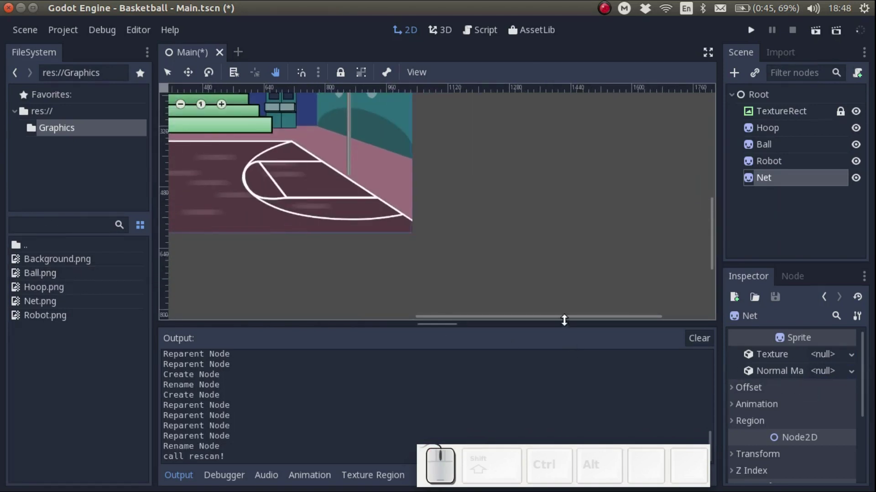
{"action": "left_click_drag", "start_coordinate": [566, 323], "coordinate": [582, 322]}
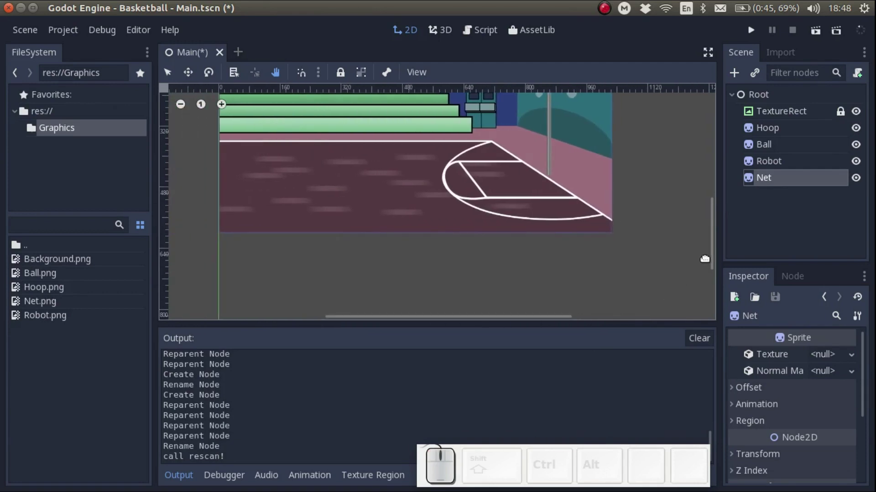
{"action": "left_click_drag", "start_coordinate": [715, 255], "coordinate": [3, 288]}
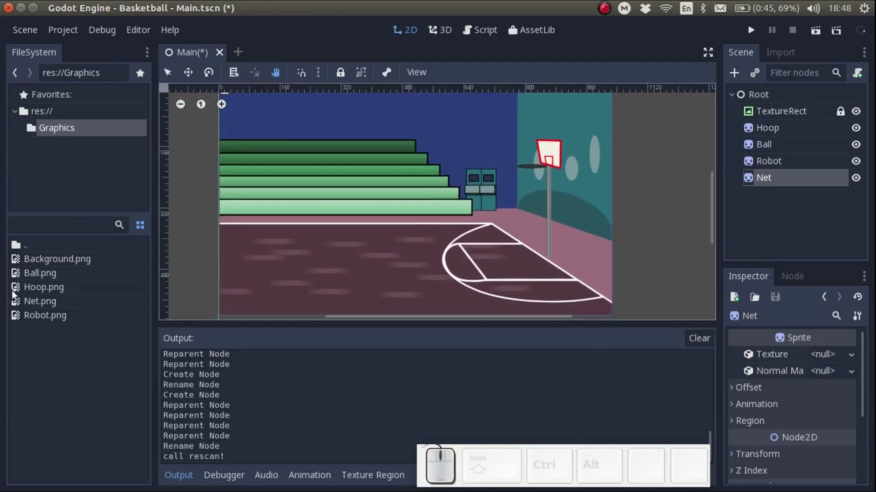
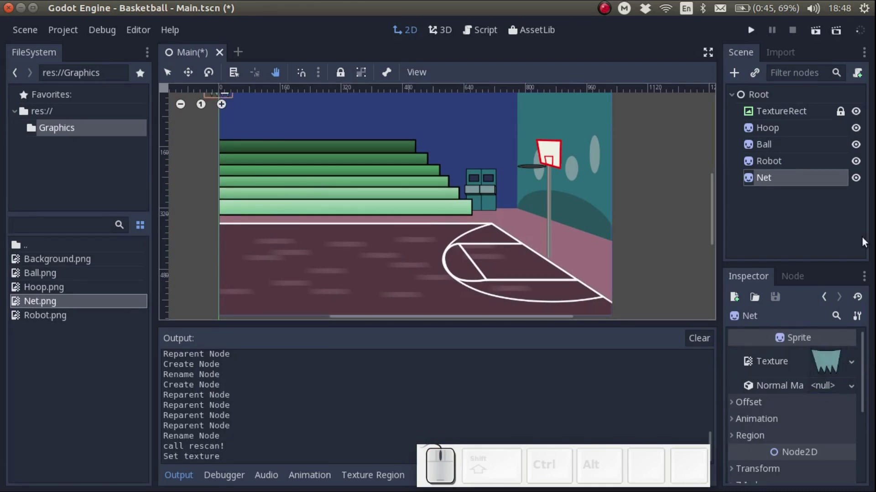
Step: Give the Robot sprite its Robot.png texture
{"action": "left_click", "coordinate": [777, 170]}
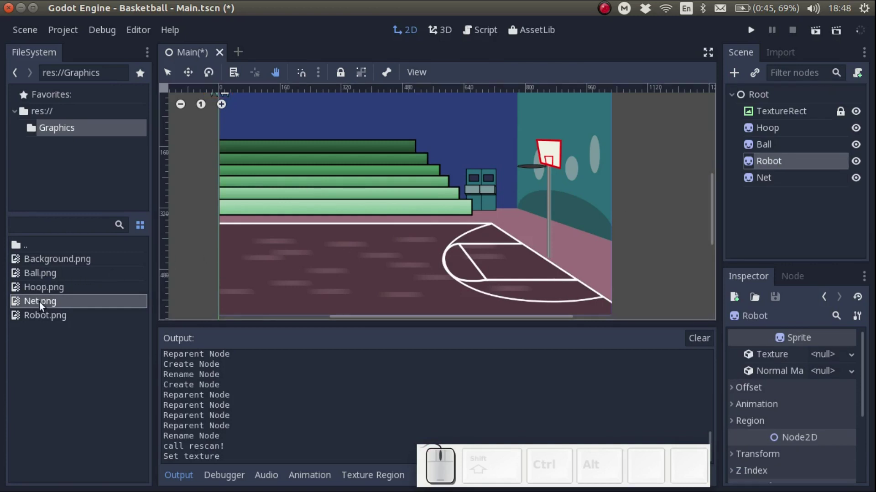
{"action": "left_click_drag", "start_coordinate": [41, 315], "coordinate": [824, 357]}
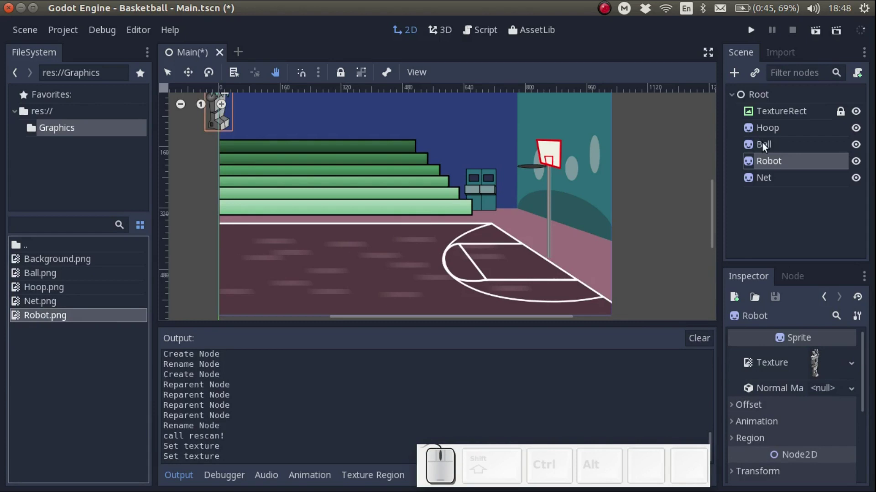
{"action": "left_click", "coordinate": [765, 145]}
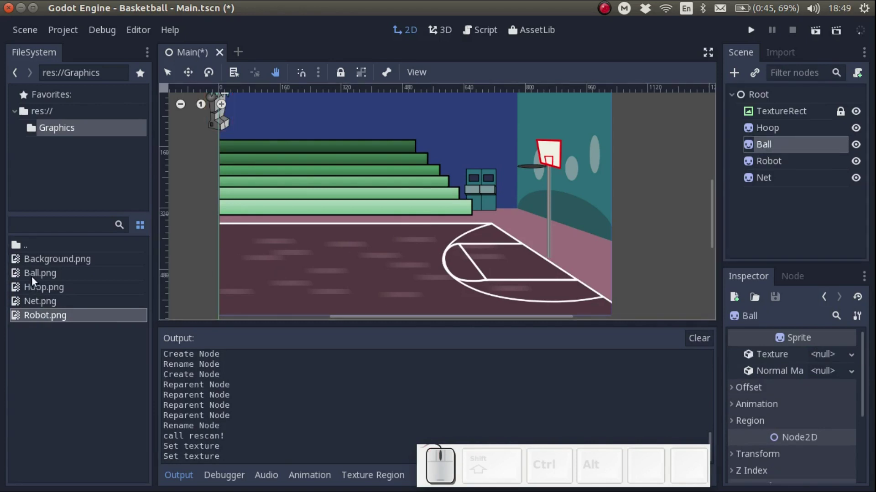
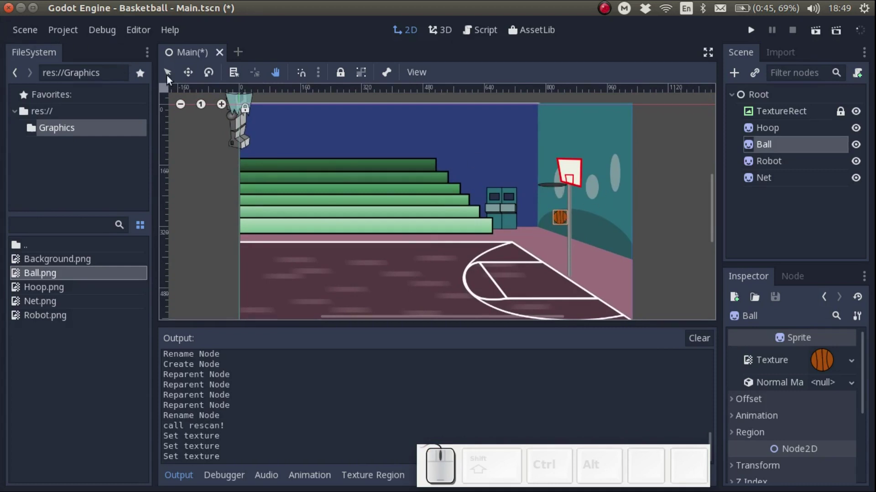
Step: Give Ball its Ball.png texture and place the net beneath the hoop's rim
{"action": "left_click", "coordinate": [172, 75]}
{"action": "left_click", "coordinate": [560, 212]}
{"action": "left_click_drag", "start_coordinate": [239, 99], "coordinate": [542, 200]}
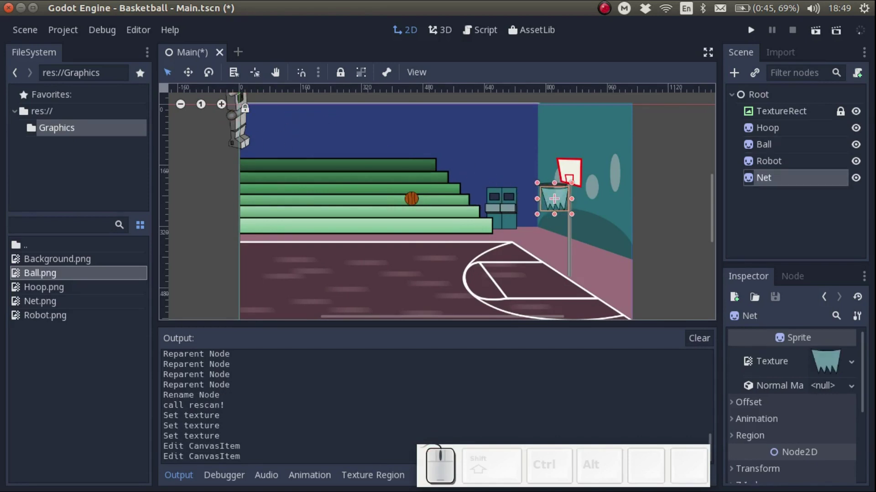
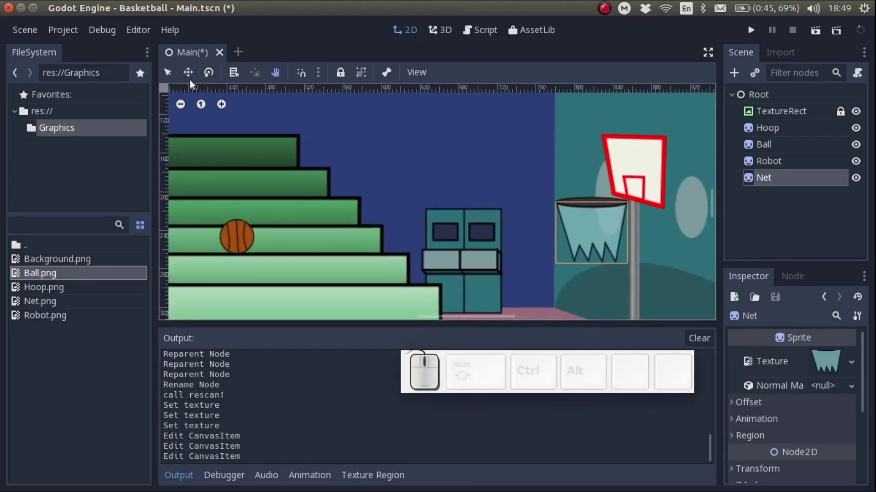
Step: Move the ball up beside the hoop in the viewport
{"action": "left_click", "coordinate": [169, 74]}
{"action": "left_click", "coordinate": [238, 246]}
{"action": "left_click_drag", "start_coordinate": [239, 241], "coordinate": [629, 178]}
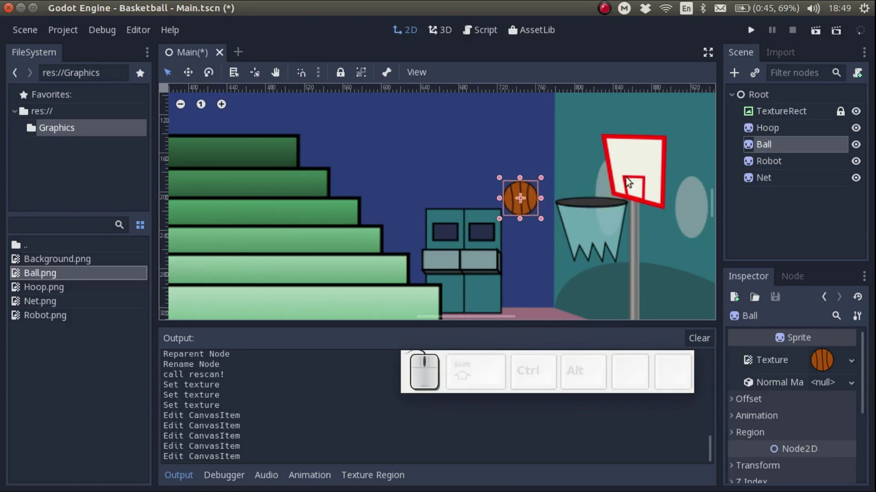
Step: Move the ball left over the bleachers, drawn in front of the net
{"action": "left_click", "coordinate": [774, 166]}
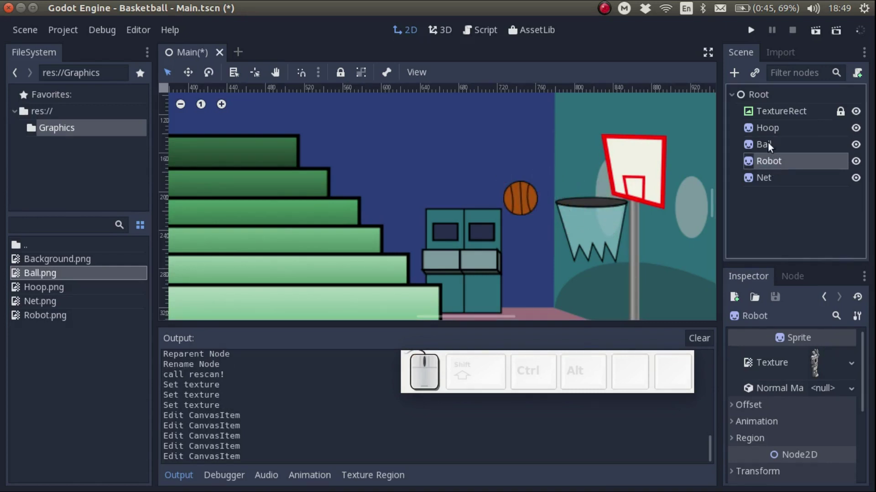
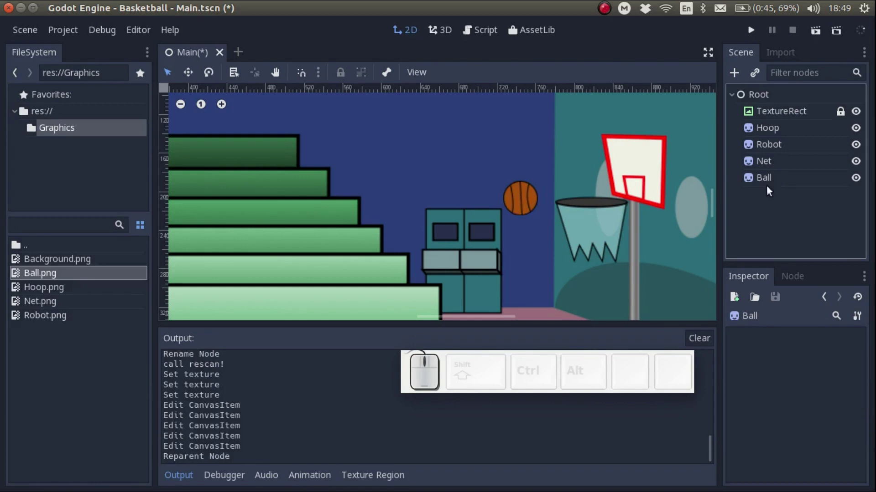
{"action": "left_click", "coordinate": [525, 209]}
{"action": "left_click_drag", "start_coordinate": [524, 202], "coordinate": [759, 197]}
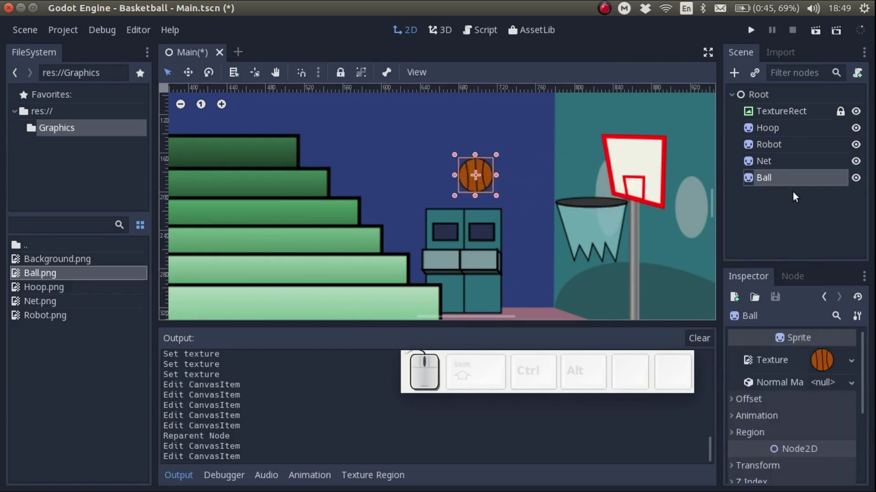
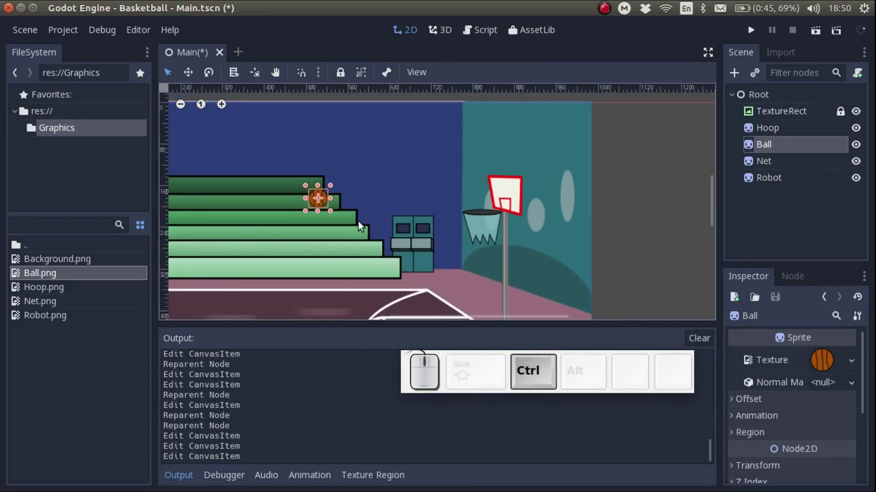
Step: Move the robot onto the court floor left of the bleachers
{"action": "scroll", "scroll_direction": "down", "scroll_amount": 3}
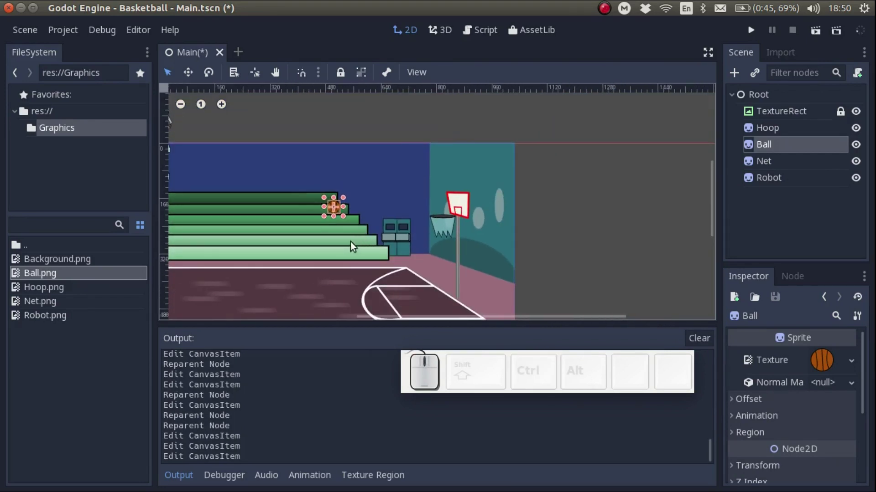
{"action": "scroll", "scroll_direction": "down", "scroll_amount": 3}
{"action": "scroll", "scroll_direction": "up", "scroll_amount": 3}
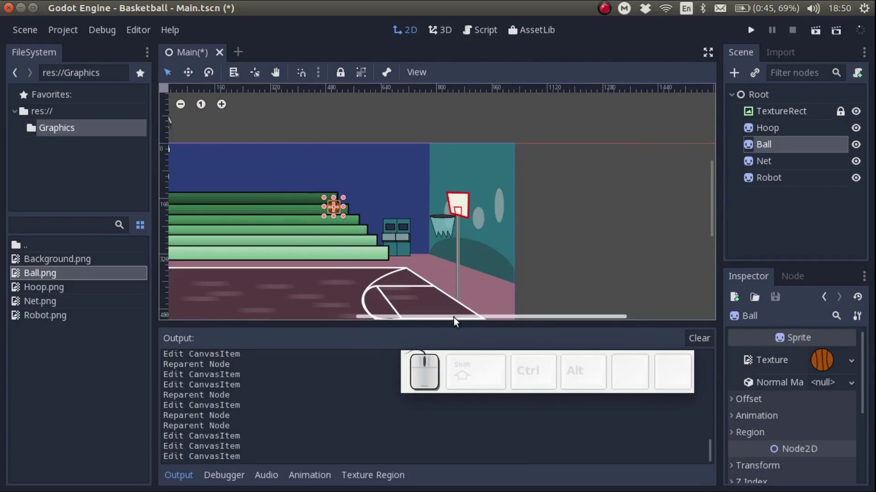
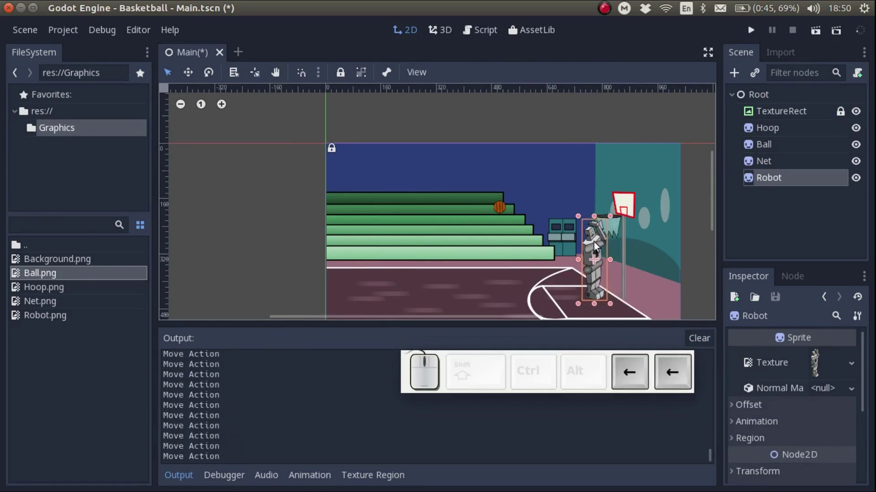
{"action": "left_click_drag", "start_coordinate": [593, 244], "coordinate": [419, 271]}
Step: Nudge the ball in front of the robot's hands and zoom to fit
{"action": "left_click", "coordinate": [499, 208]}
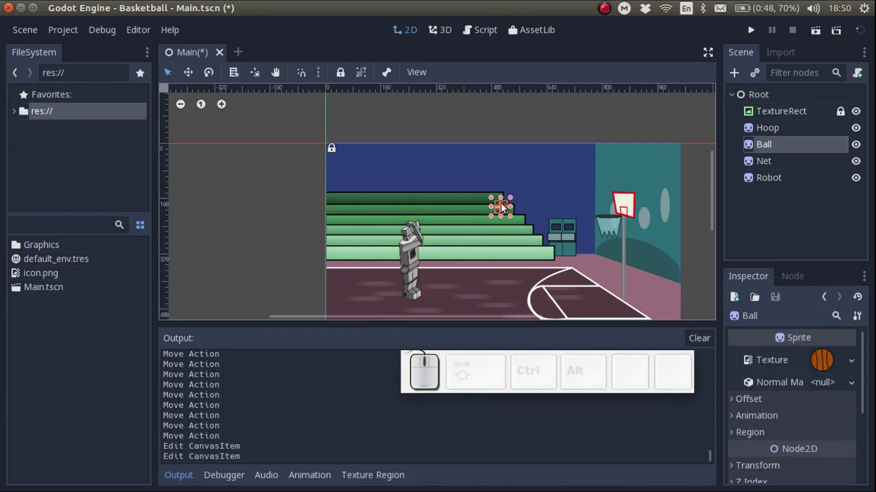
{"action": "left_click_drag", "start_coordinate": [503, 210], "coordinate": [493, 219]}
{"action": "scroll", "scroll_direction": "down", "scroll_amount": 3}
{"action": "scroll", "scroll_direction": "down", "scroll_amount": 3}
{"action": "scroll", "scroll_direction": "up", "scroll_amount": 3}
{"action": "scroll", "scroll_direction": "down", "scroll_amount": 3}
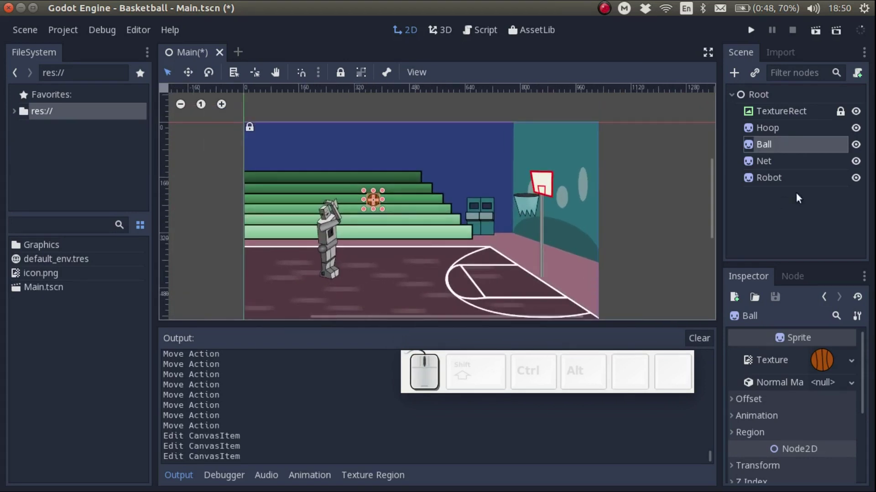